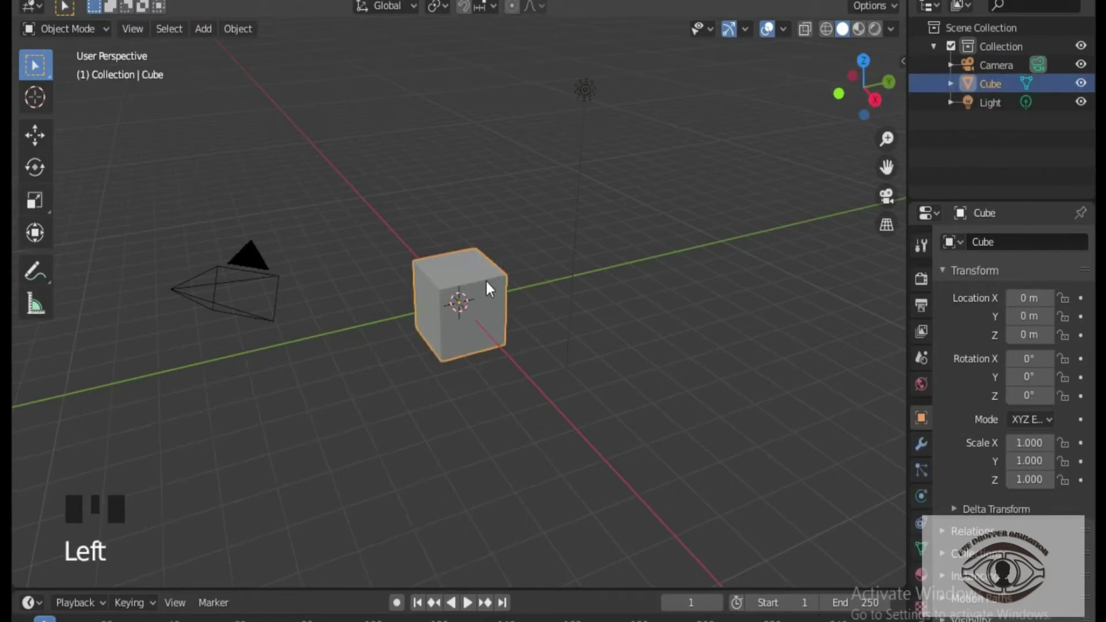
Step: Delete the default camera, cube and light, then add a fresh cube at the origin
left_click(265, 279)
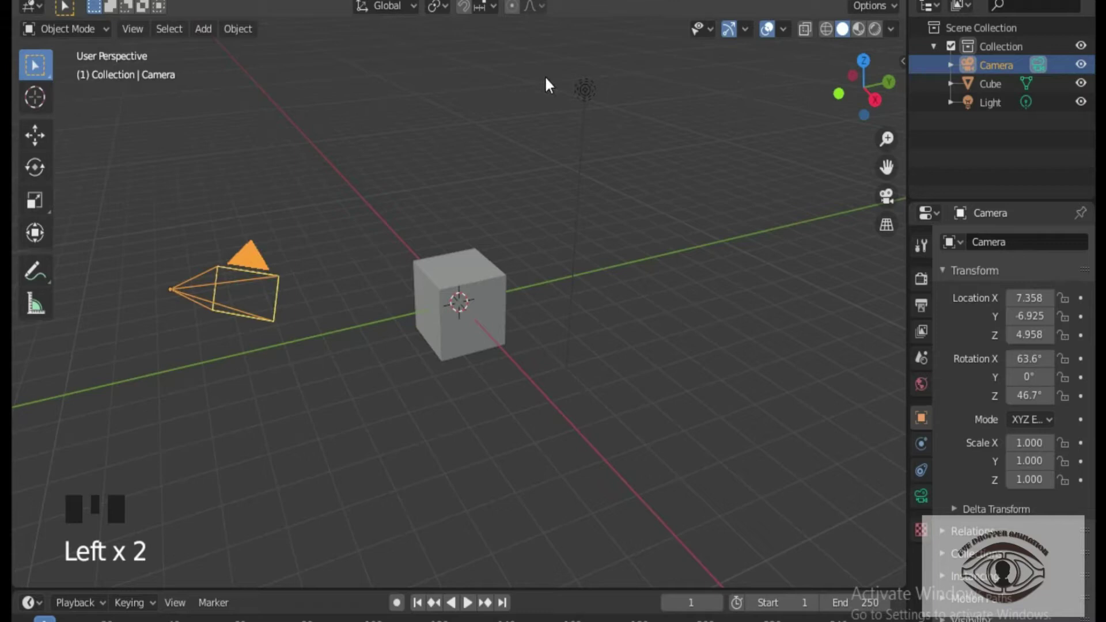
left_click(600, 102)
key("a")
key("x")
left_click(530, 376)
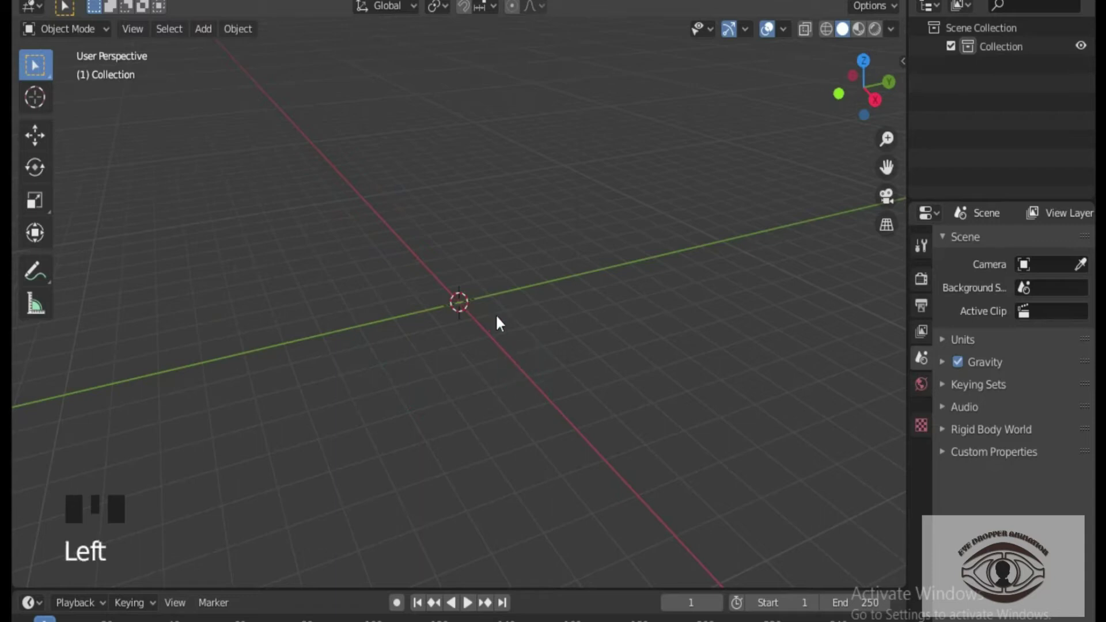
left_click_drag(224, 35, 376, 71)
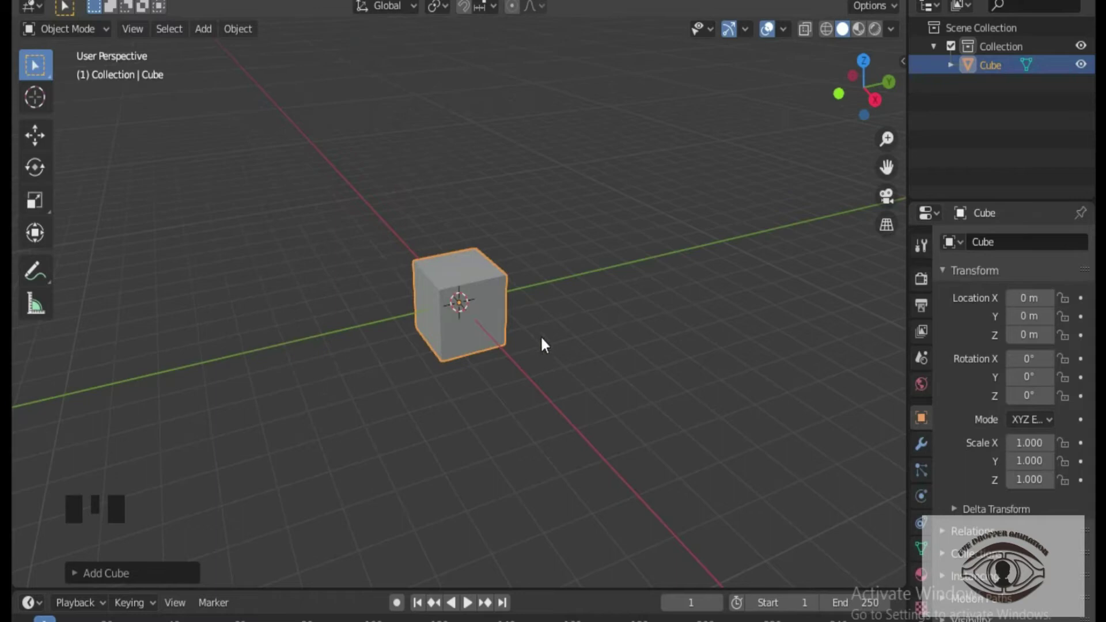
Step: Check the front, side and top orthographic views, end in front view with the cube selected
left_click(580, 344)
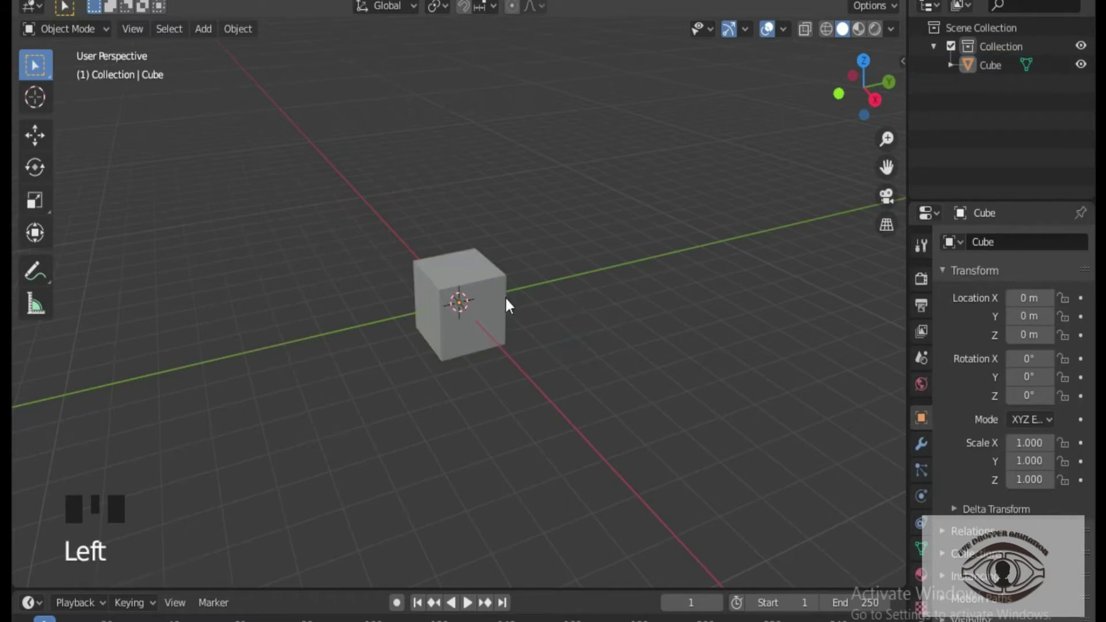
key("KP_1")
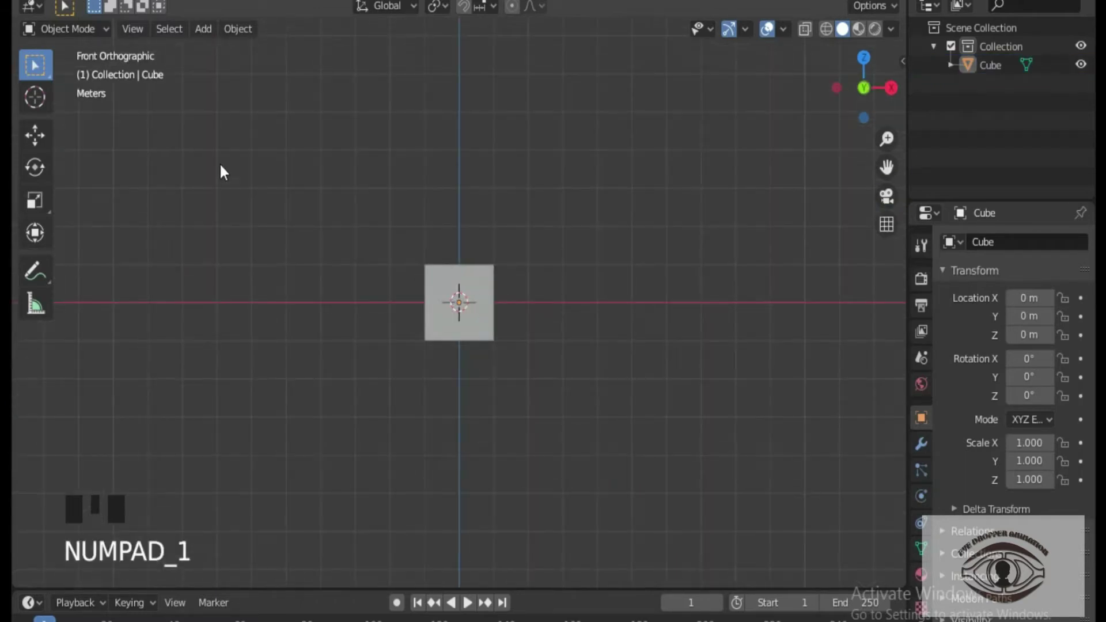
key("KP_3")
key("KP_7")
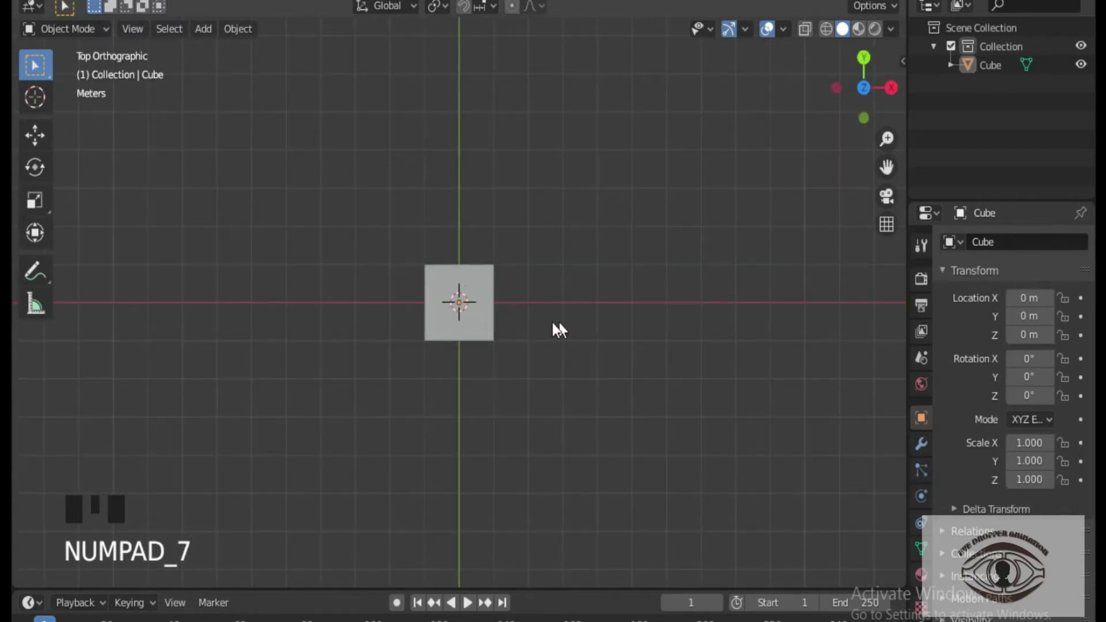
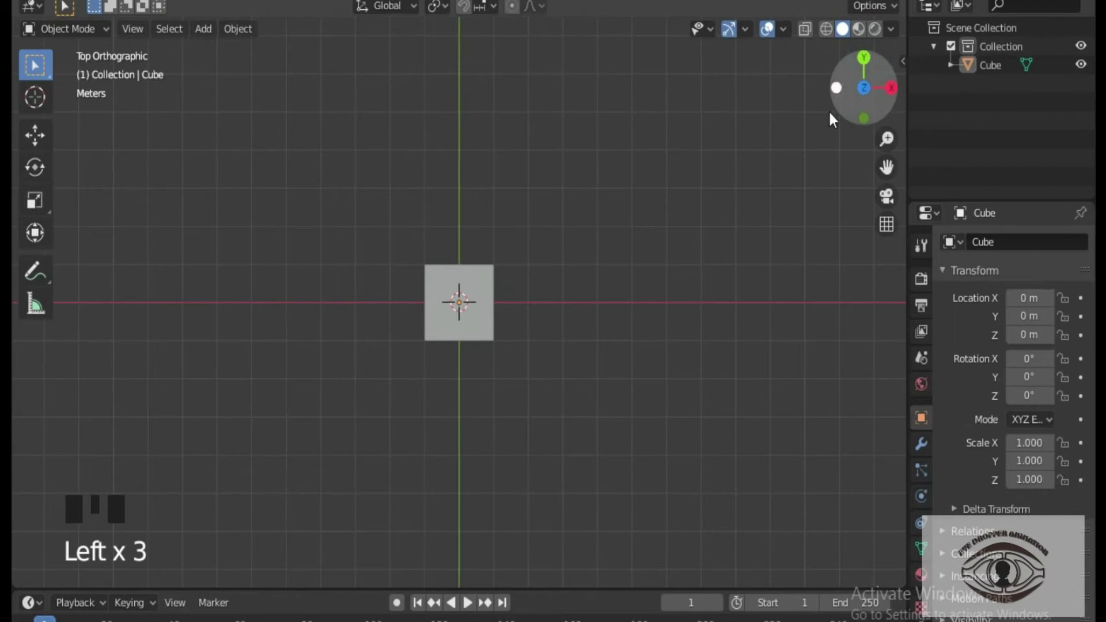
key("KP_1")
left_click(484, 278)
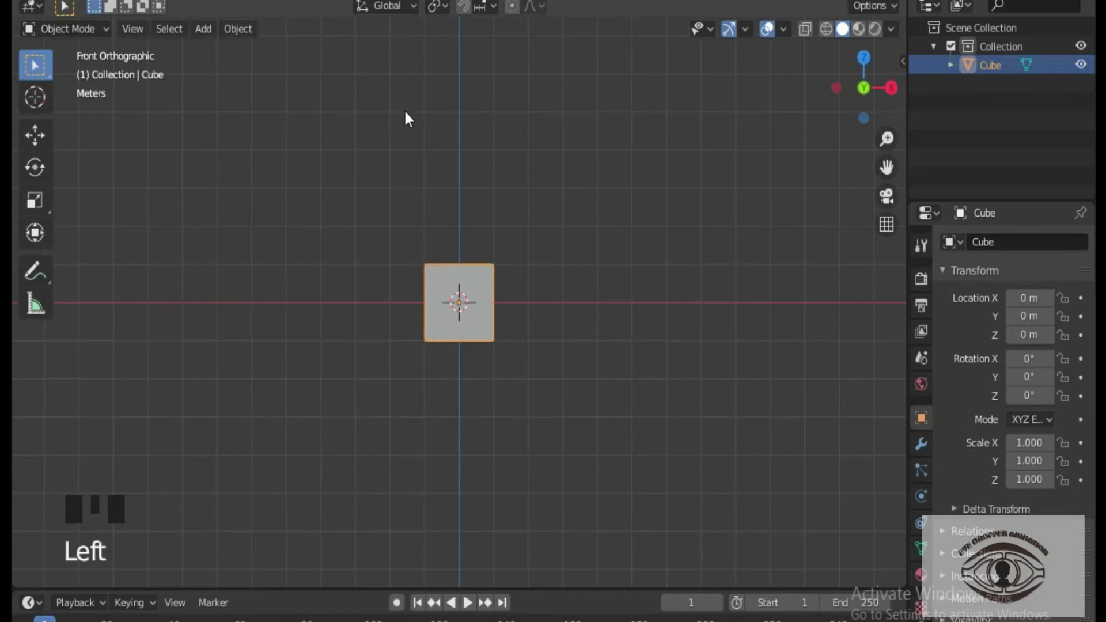
Step: Raise the cube along Z to about 1.053 m so it rests on the ground grid
left_click_drag(37, 141, 466, 235)
left_click(466, 235)
left_click_drag(468, 224, 473, 256)
left_click(472, 277)
left_click(467, 234)
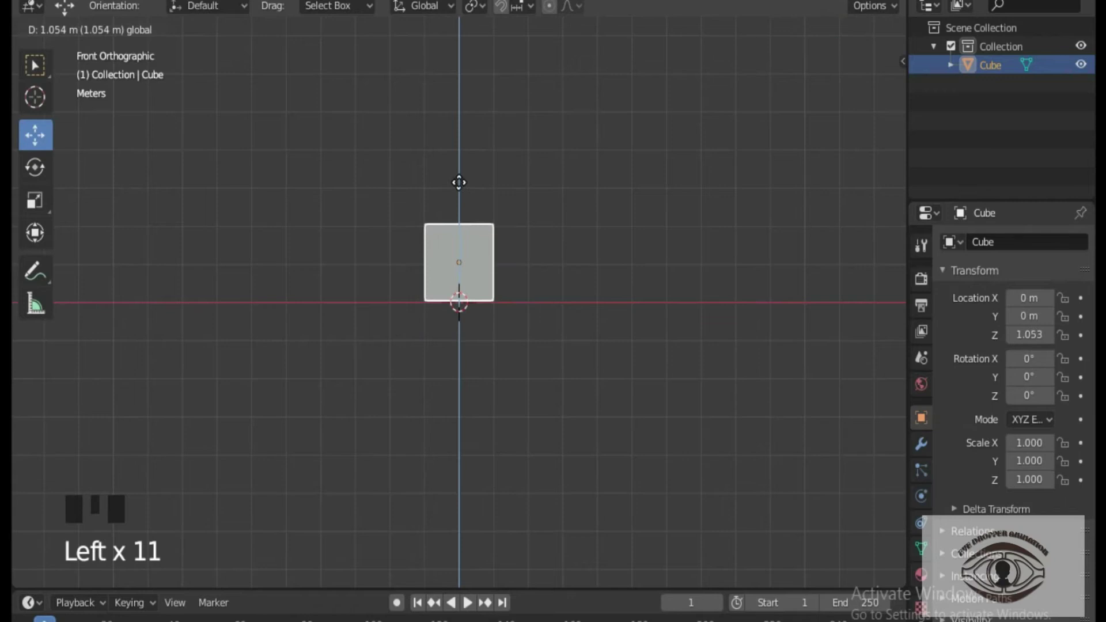
left_click(561, 316)
Step: Orbit and zoom around the raised cube, then check it from the front and right views
scroll("up", 3)
left_click_drag(639, 337, 466, 317)
scroll("down", 3)
scroll("down", 3)
left_click_drag(638, 354, 437, 345)
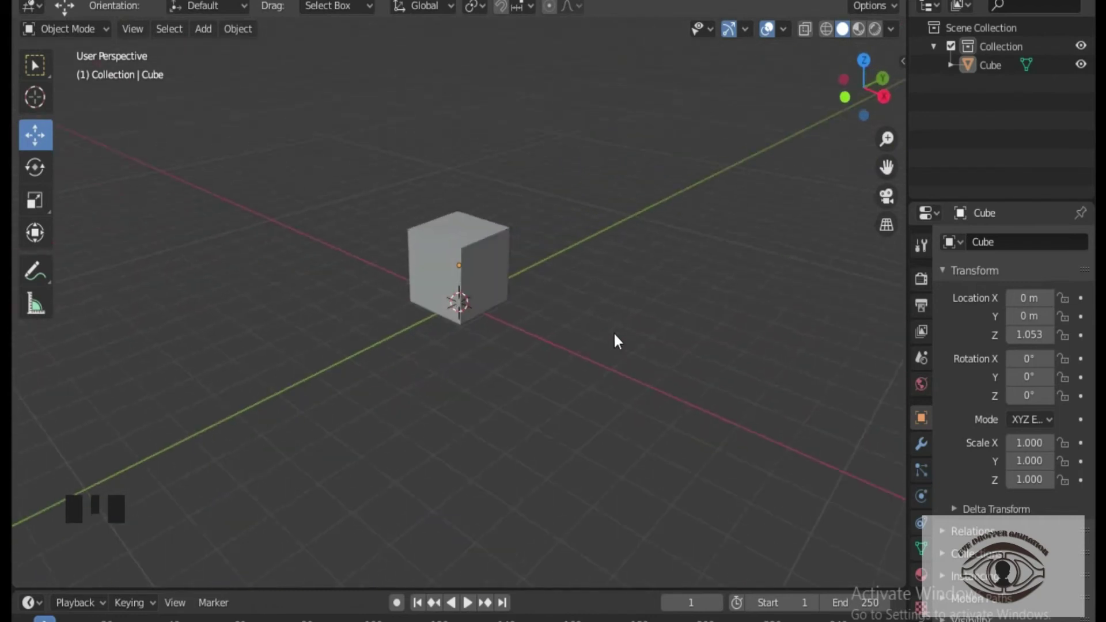
left_click_drag(640, 377, 588, 360)
scroll("up", 3)
scroll("up", 3)
left_click_drag(671, 369, 534, 434)
scroll("up", 3)
scroll("up", 3)
scroll("up", 3)
scroll("down", 3)
scroll("up", 3)
scroll("down", 3)
scroll("up", 3)
scroll("down", 3)
left_click_drag(517, 453, 510, 454)
key("KP_1")
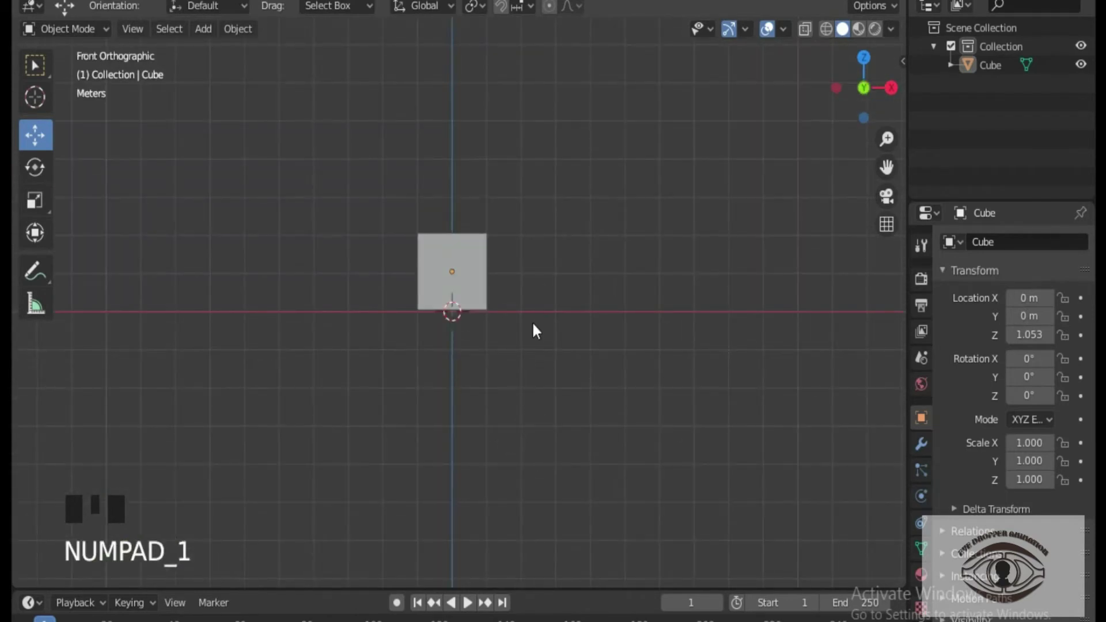
key("KP_3")
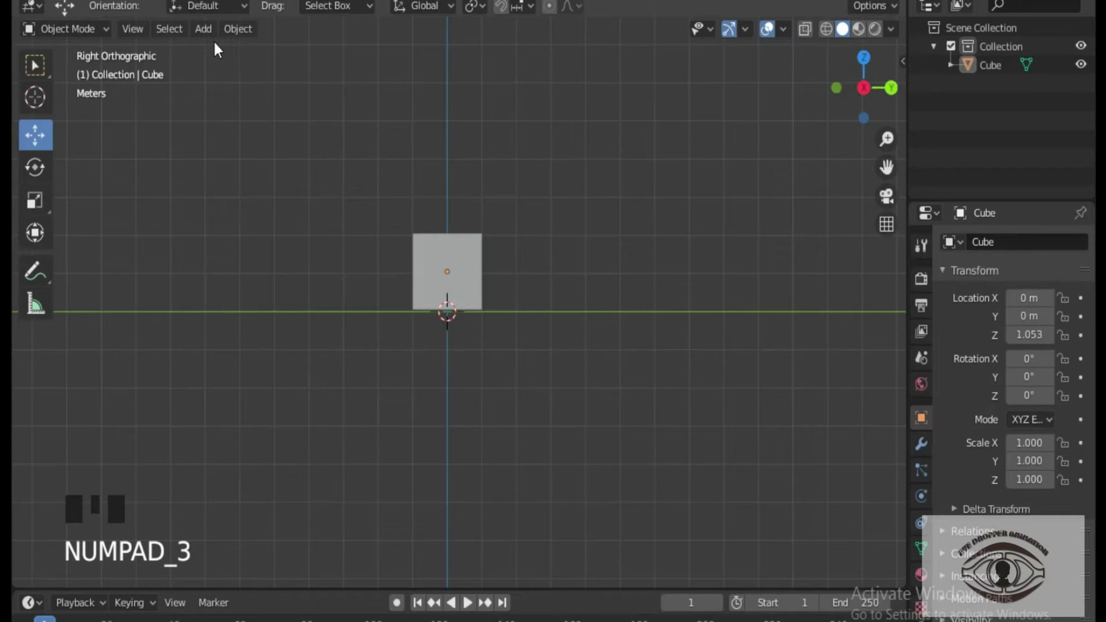
Step: Add a plane at the origin beneath the cube and show objects as see-through wireframes
left_click_drag(210, 41, 535, 361)
left_click(628, 354)
key("KP_1")
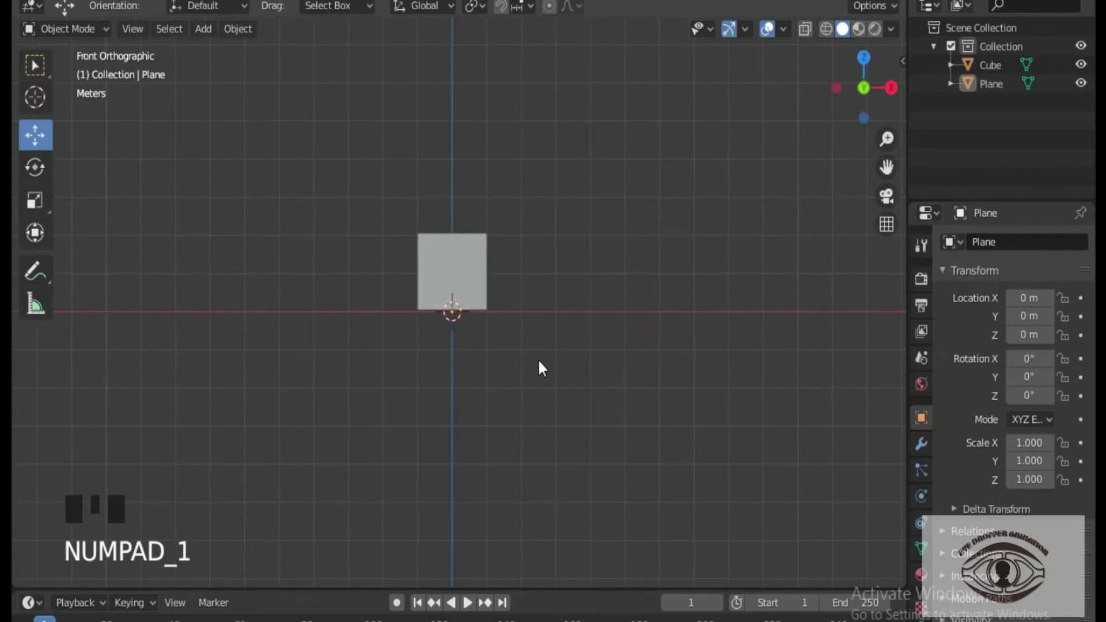
left_click_drag(531, 377, 480, 435)
scroll("up", 3)
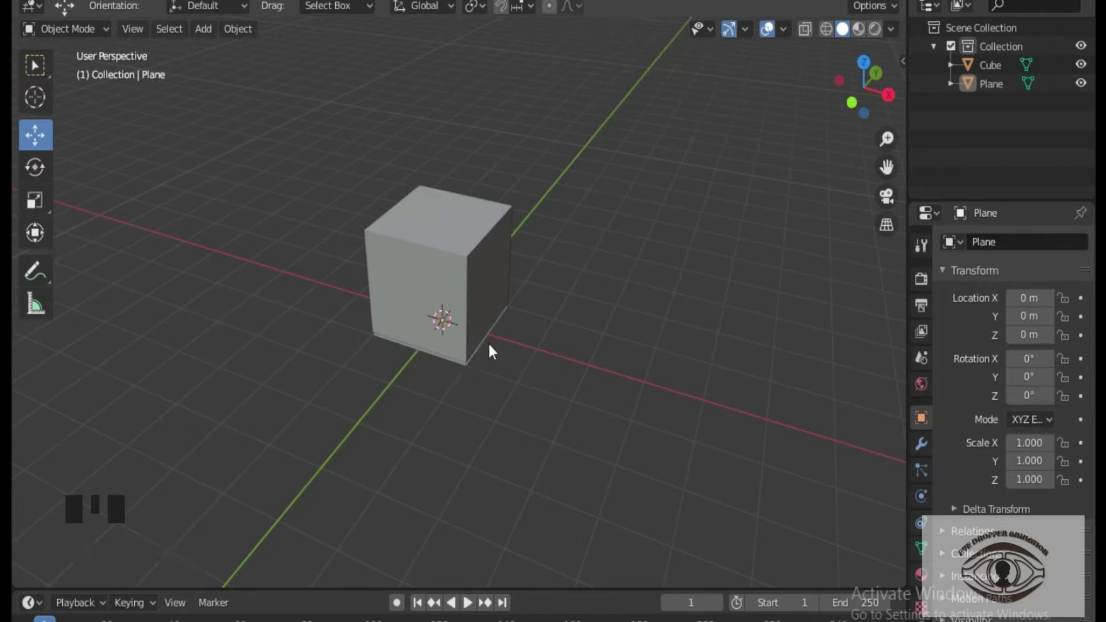
left_click(831, 34)
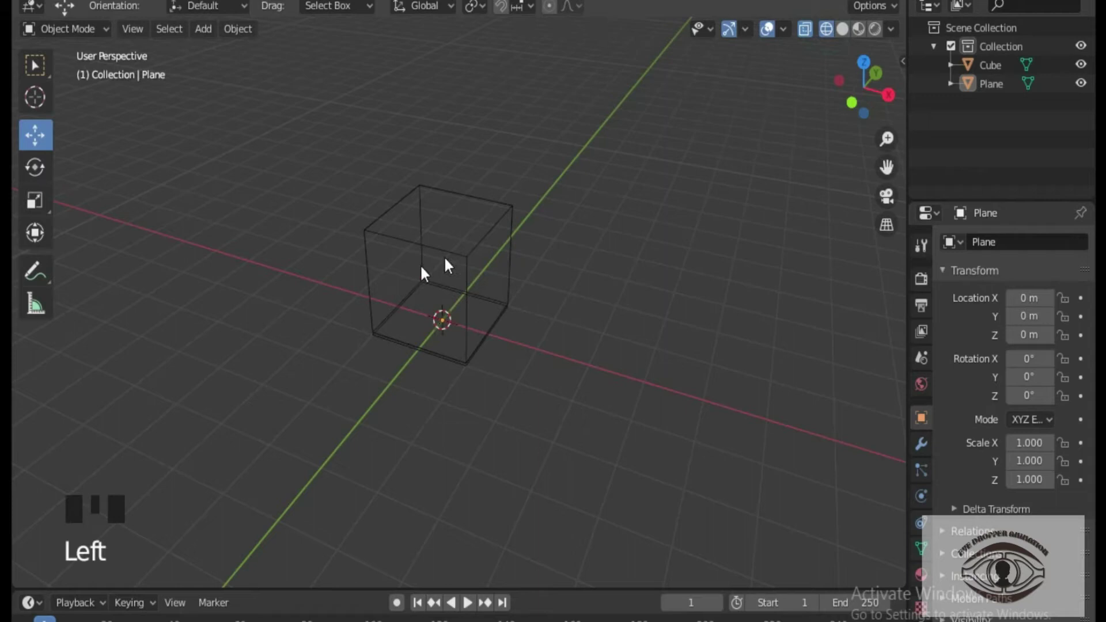
Step: Select the plane and scale it up to about 9.86 as a large ground surface
left_click(458, 370)
left_click(460, 370)
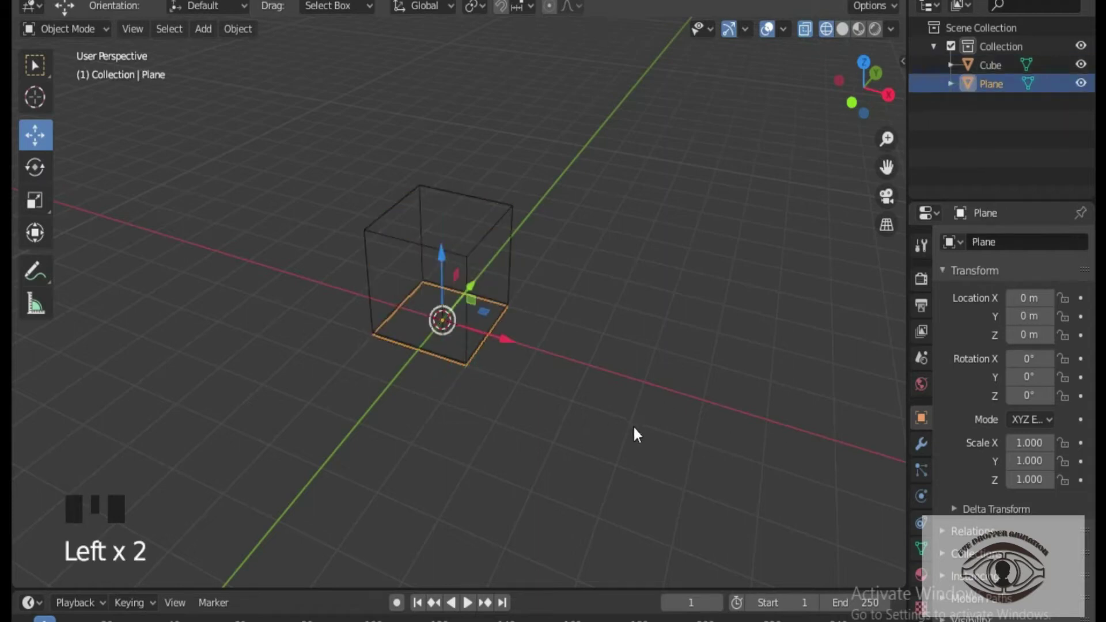
key("s")
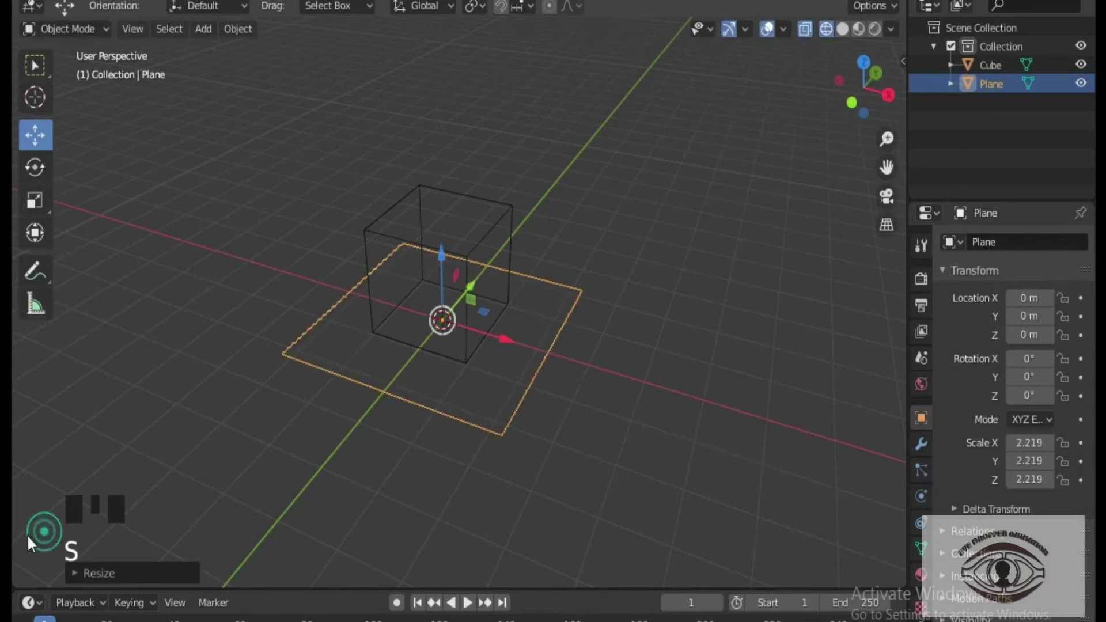
key("s")
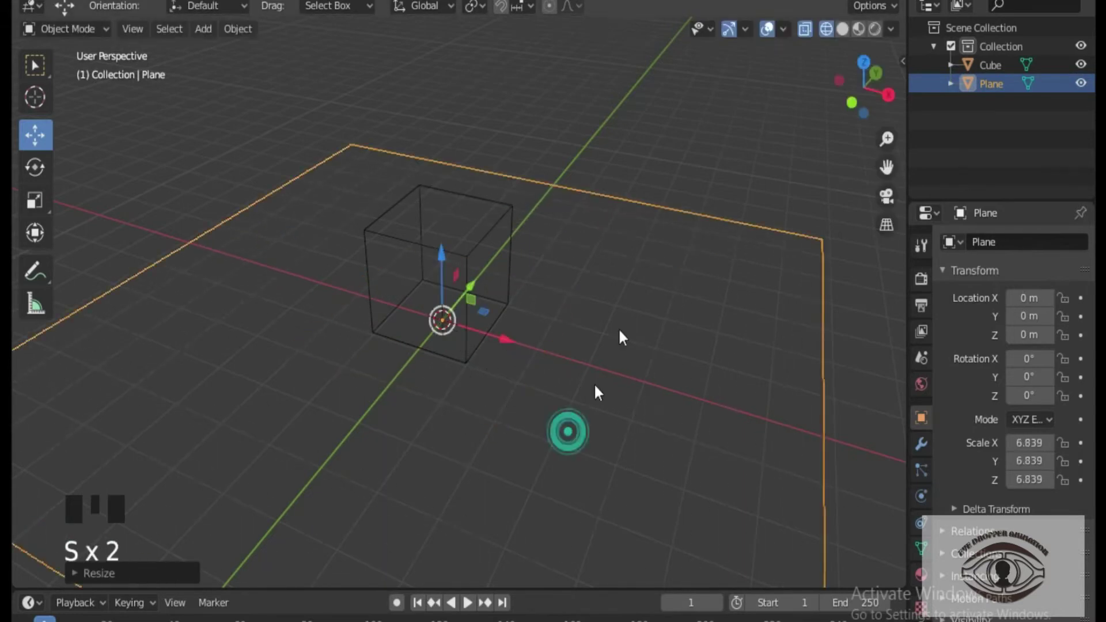
scroll("down", 3)
key("s")
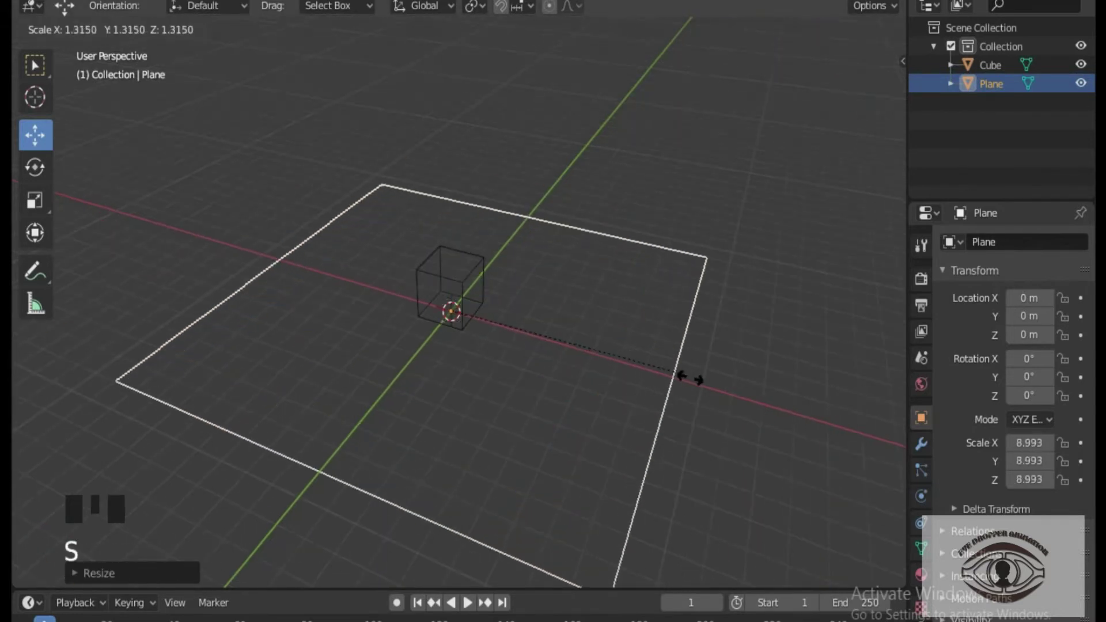
Step: Confirm the plane's 9.859 scale and orbit the viewport back around the cube
left_click(670, 142)
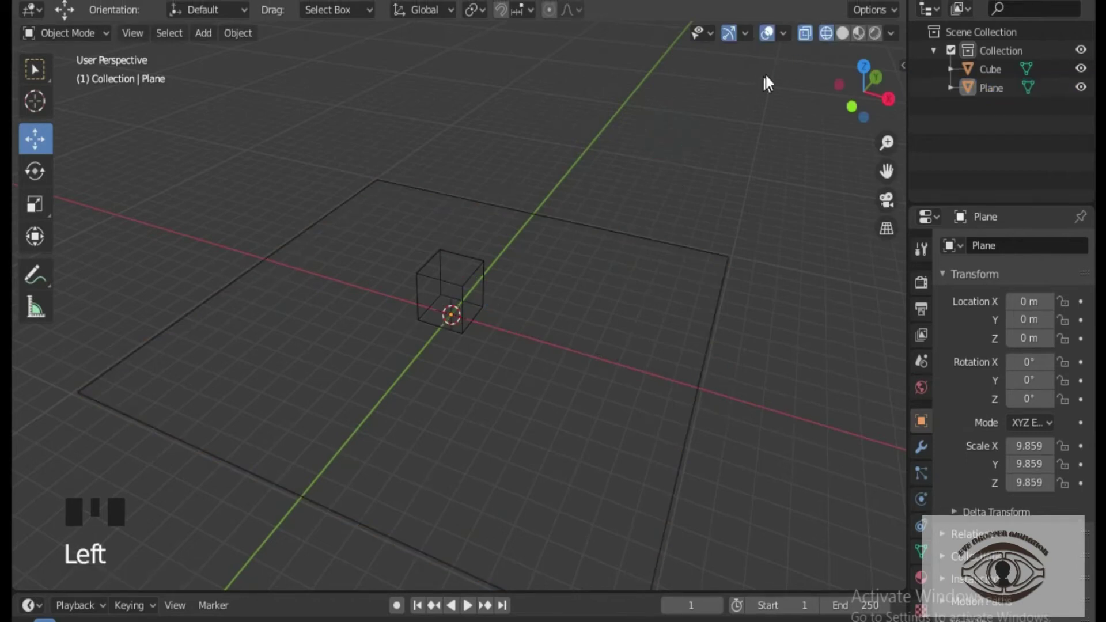
left_click(851, 39)
left_click(629, 170)
scroll("up", 3)
left_click_drag(531, 322, 945, 138)
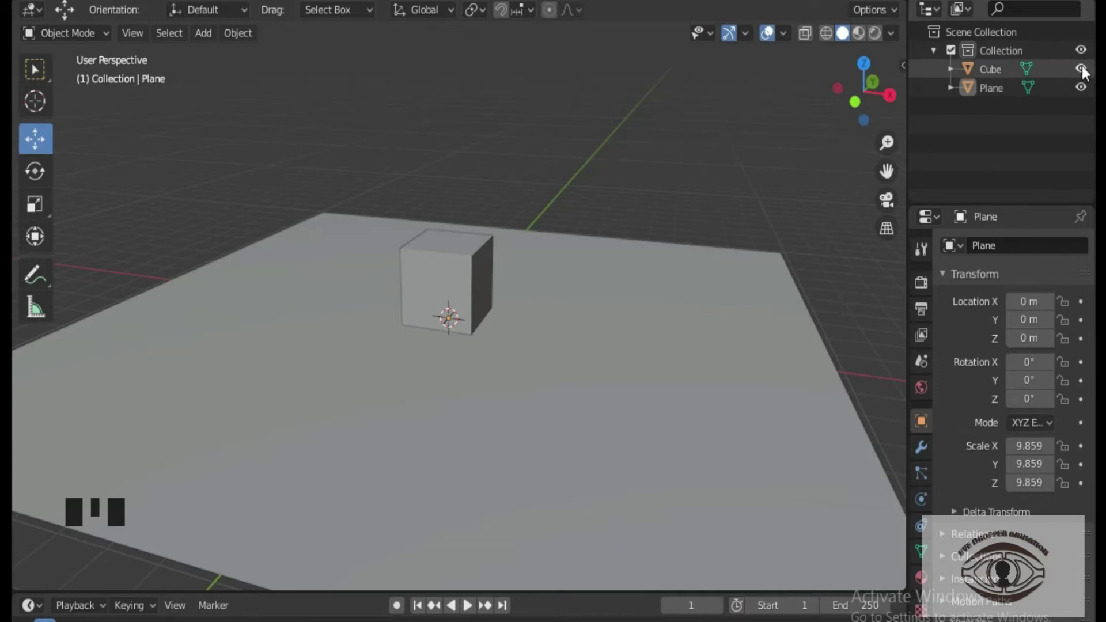
double_click(1087, 73)
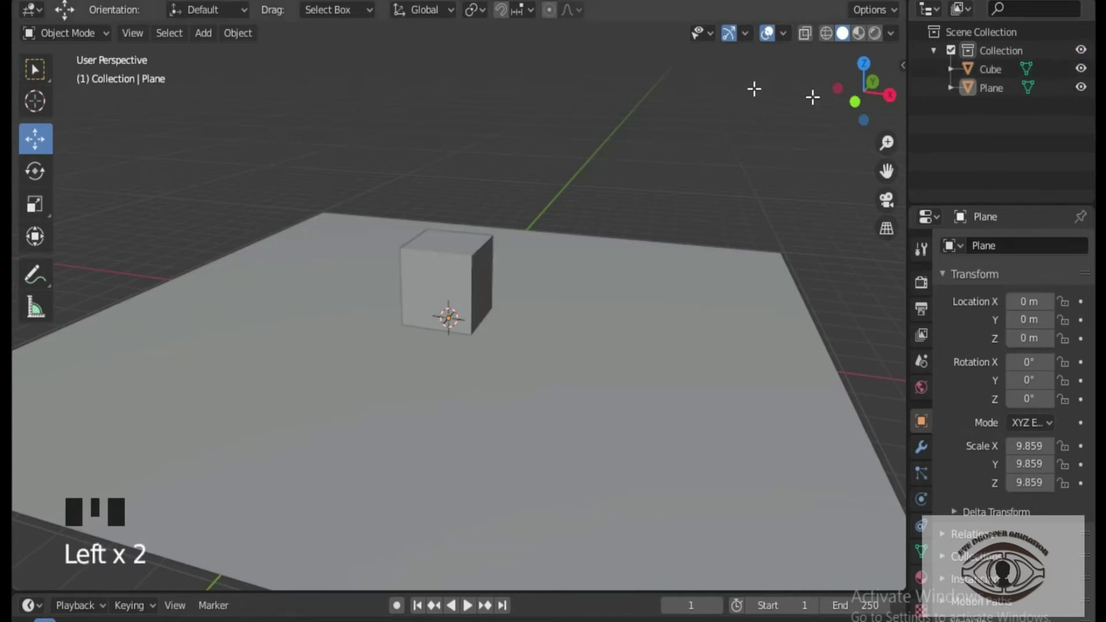
scroll("down", 3)
left_click_drag(467, 239, 496, 252)
scroll("down", 3)
left_click_drag(552, 280, 532, 287)
scroll("up", 3)
scroll("down", 3)
left_click_drag(501, 319, 478, 275)
Step: From top view, move the cube along Y to 5.234 m toward the plane's far edge, then orbit back to perspective
left_click(478, 274)
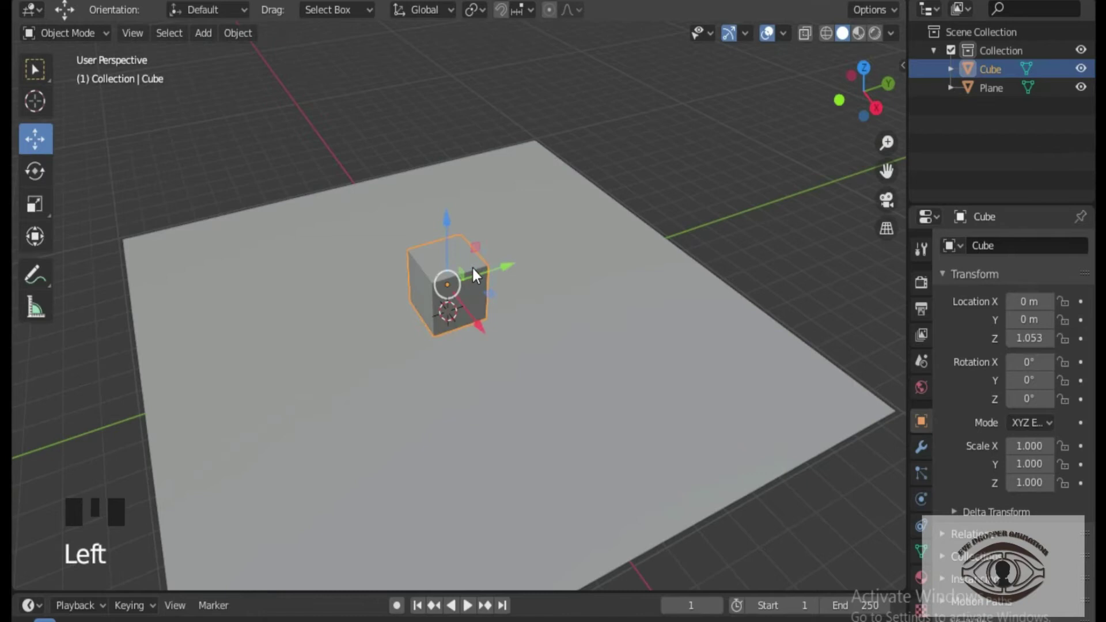
key("KP_7")
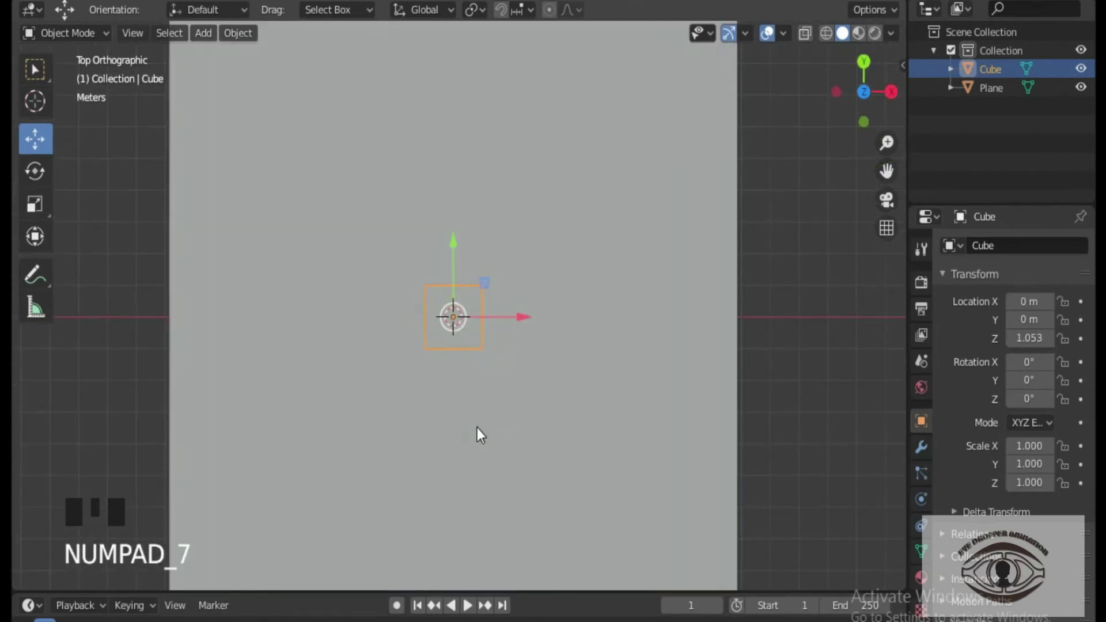
key("g")
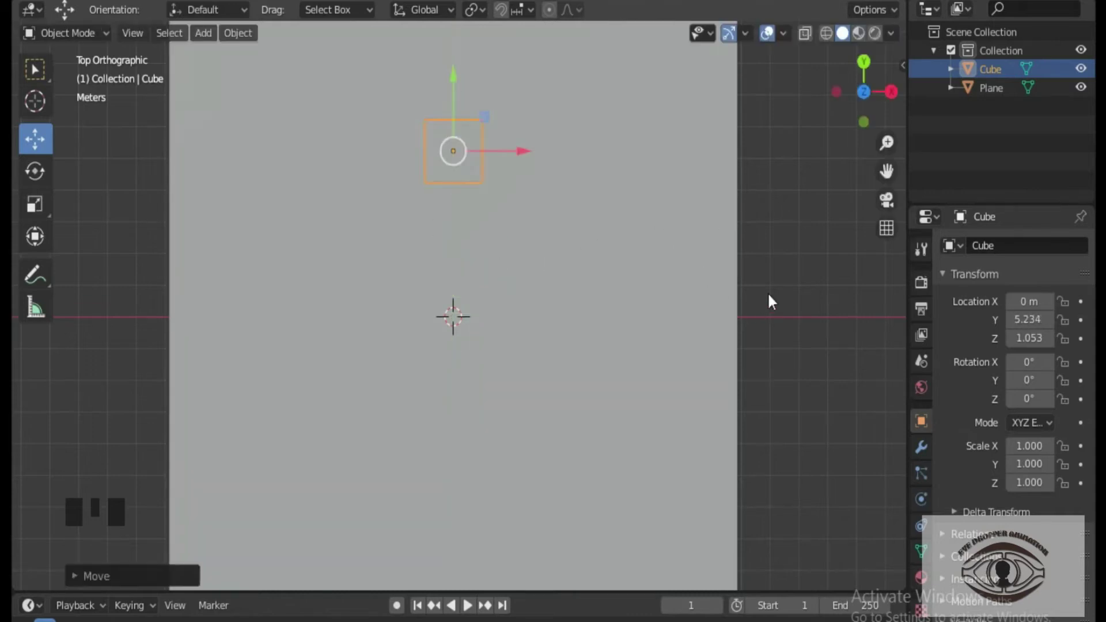
left_click_drag(742, 421, 667, 304)
scroll("up", 3)
scroll("down", 3)
middle_click(640, 360)
scroll("up", 3)
scroll("down", 3)
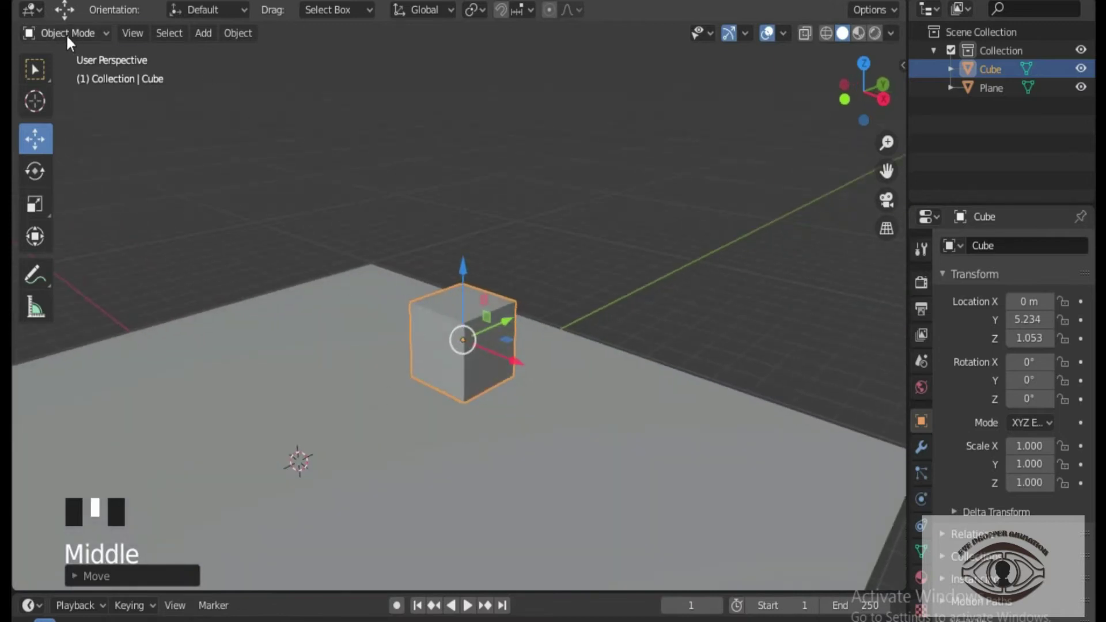
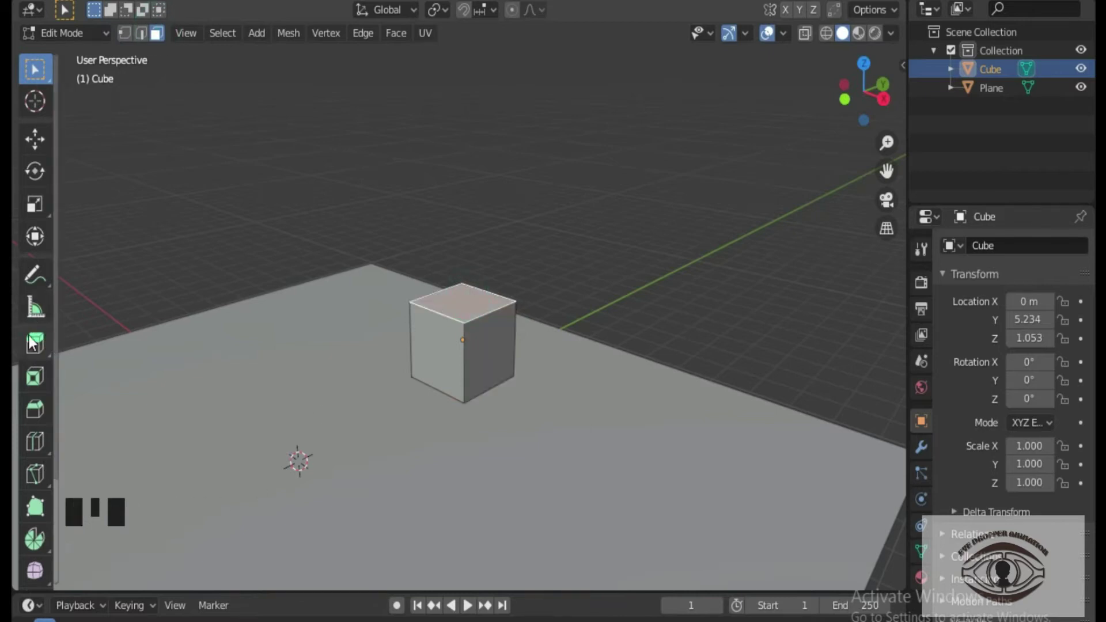
Step: Extrude the top face up, the side face into a long bar, and the end face into a stepped block
key("e")
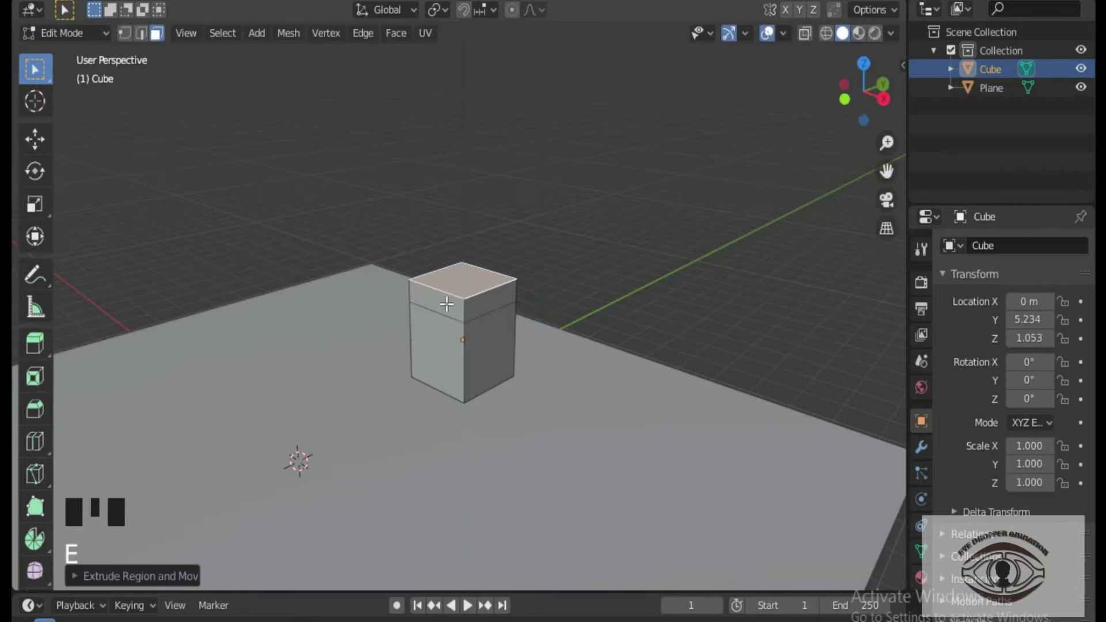
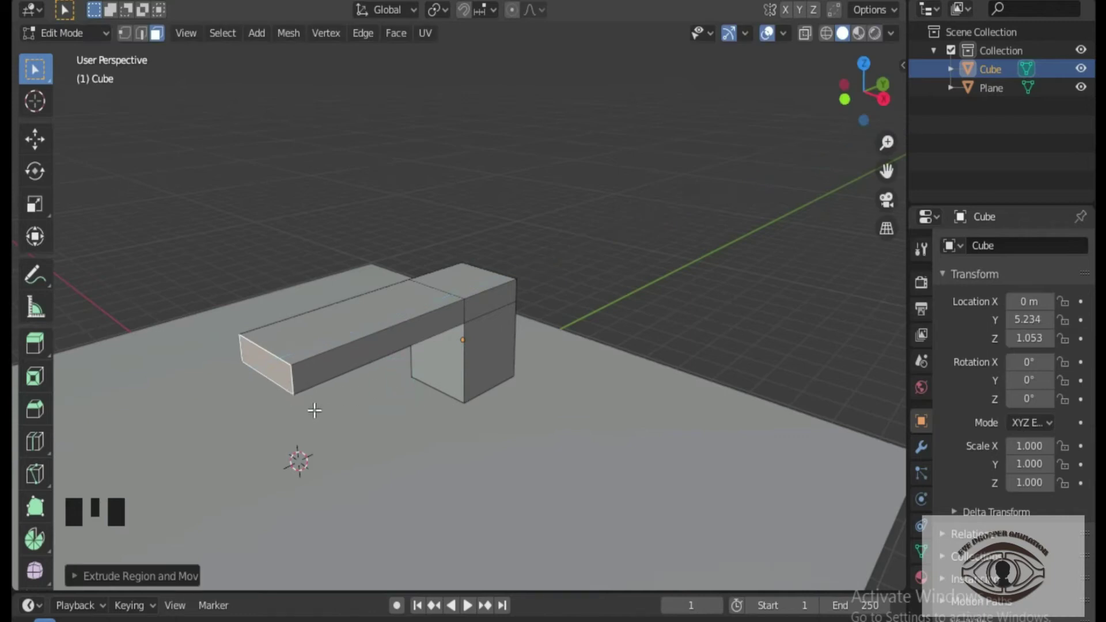
key("e")
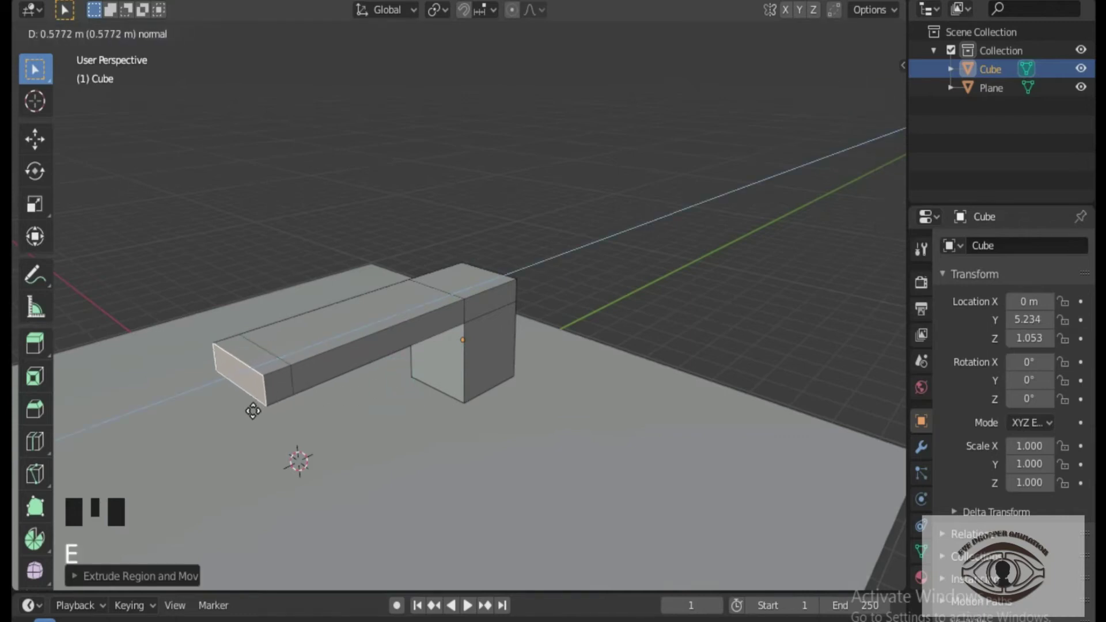
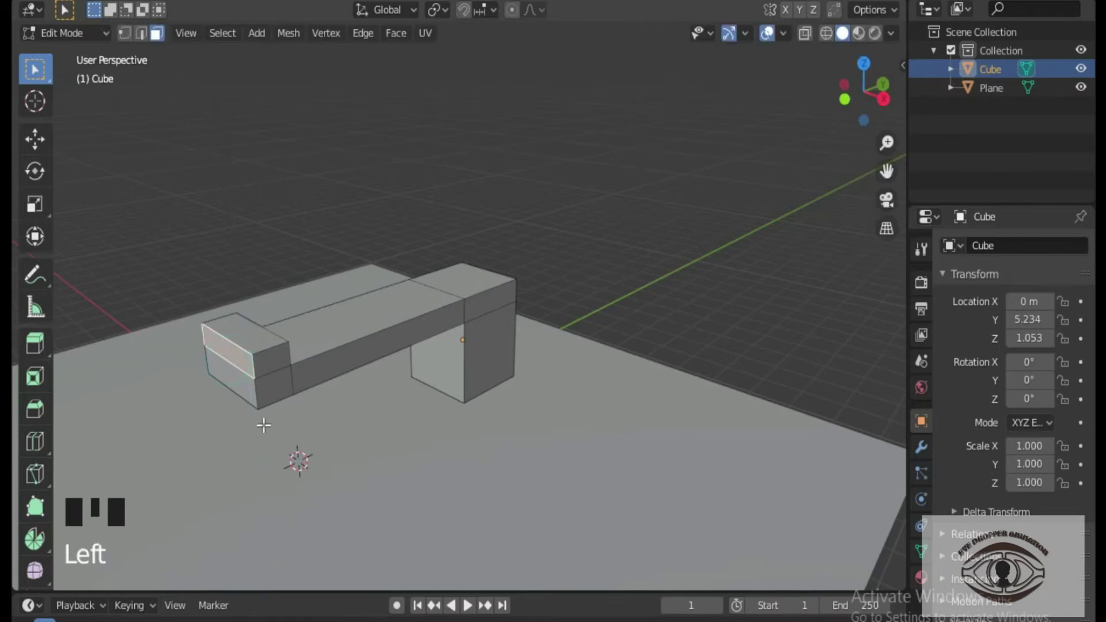
key("e")
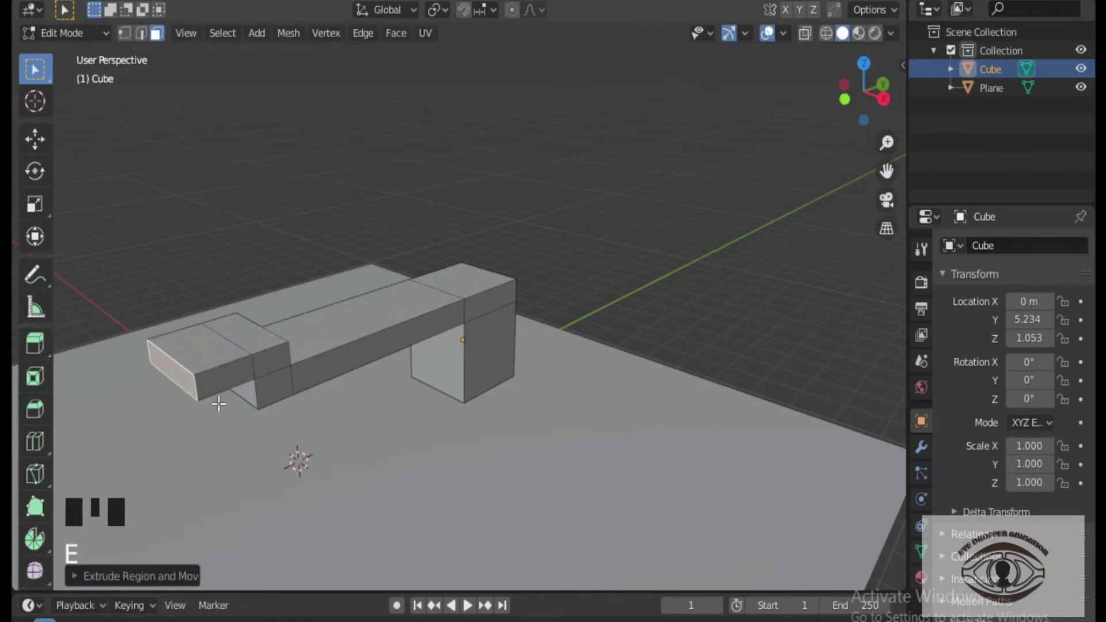
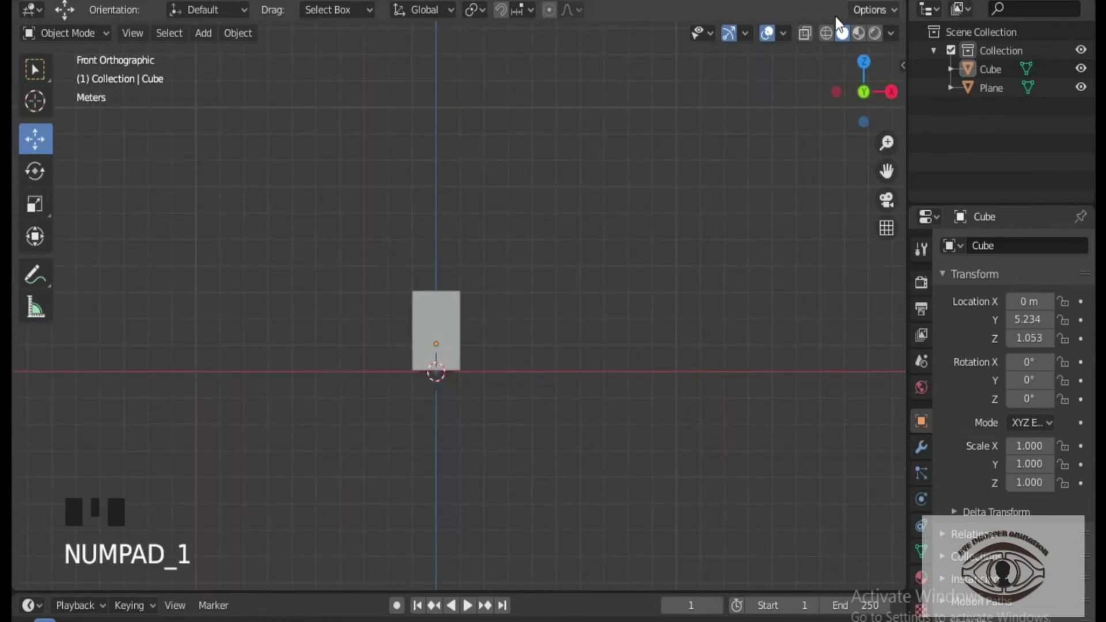
Step: Inspect the extruded shape in wireframe from side and top views, then return to solid shading
left_click(832, 37)
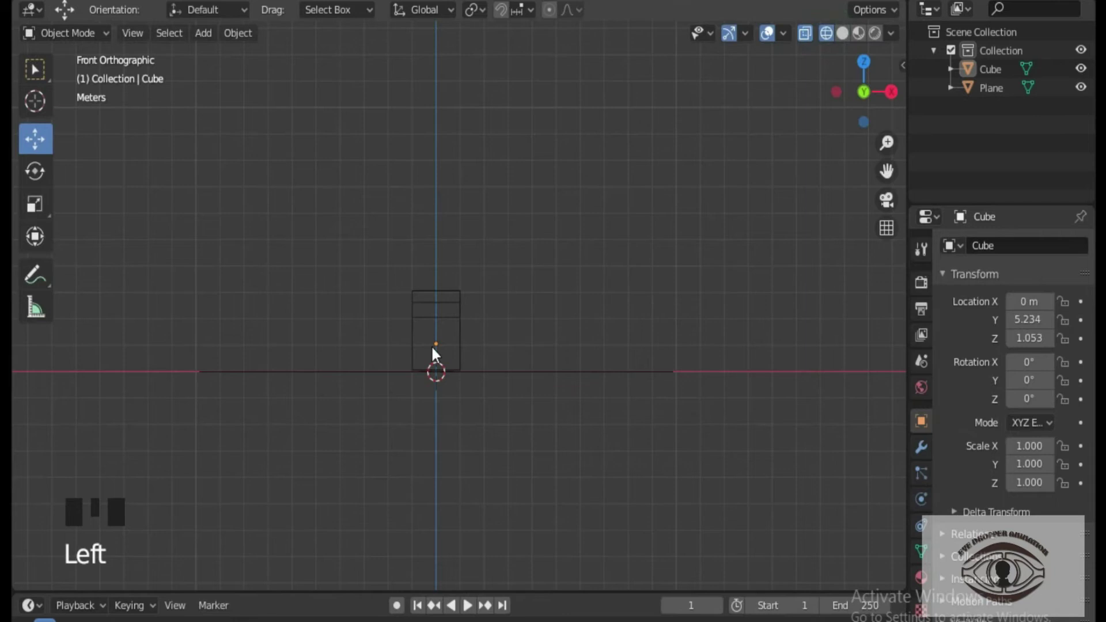
key("KP_3")
key("KP_7")
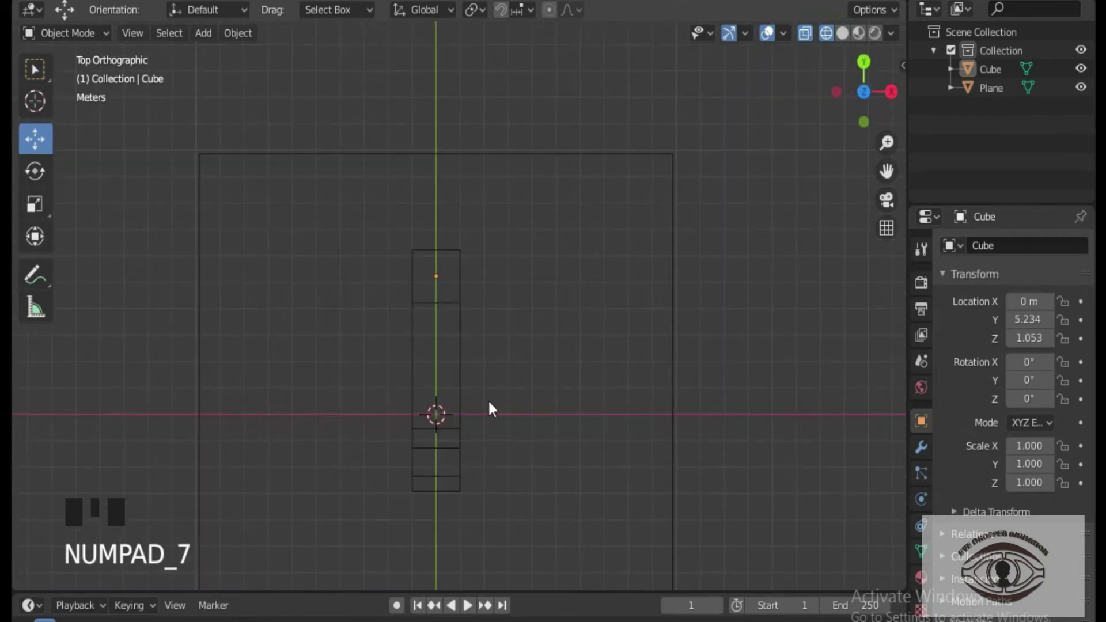
left_click(847, 40)
scroll("down", 3)
left_click_drag(715, 393, 652, 304)
scroll("up", 3)
left_click(707, 302)
scroll("up", 3)
scroll("down", 3)
left_click_drag(692, 361, 432, 321)
left_click(432, 321)
Step: Enter Edit Mode on the gun shape and select its front end face
key("Tab")
left_click(130, 41)
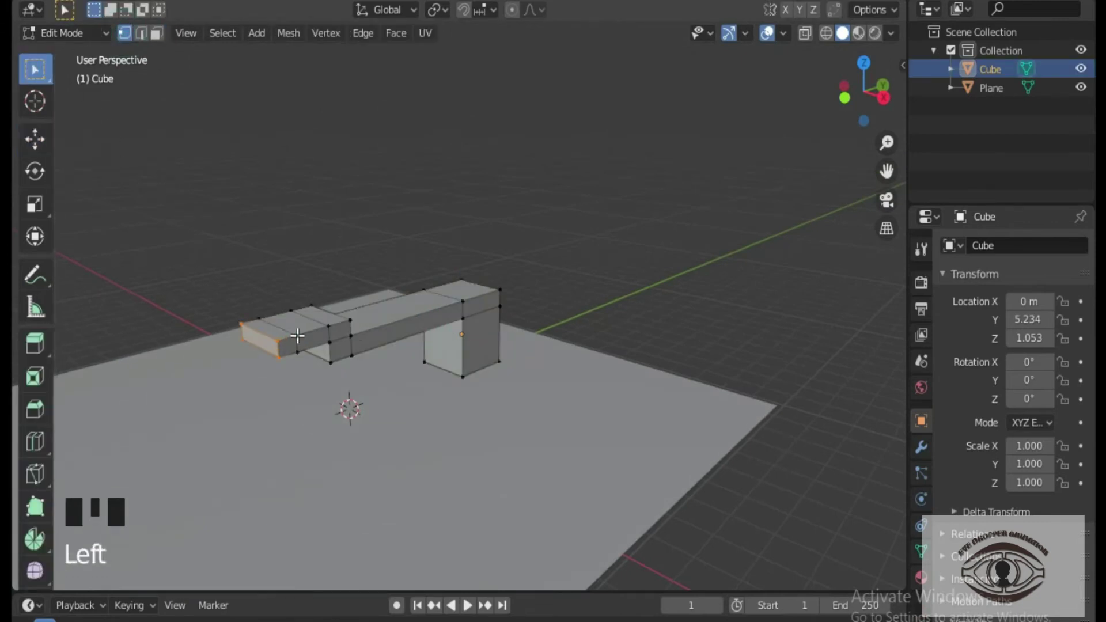
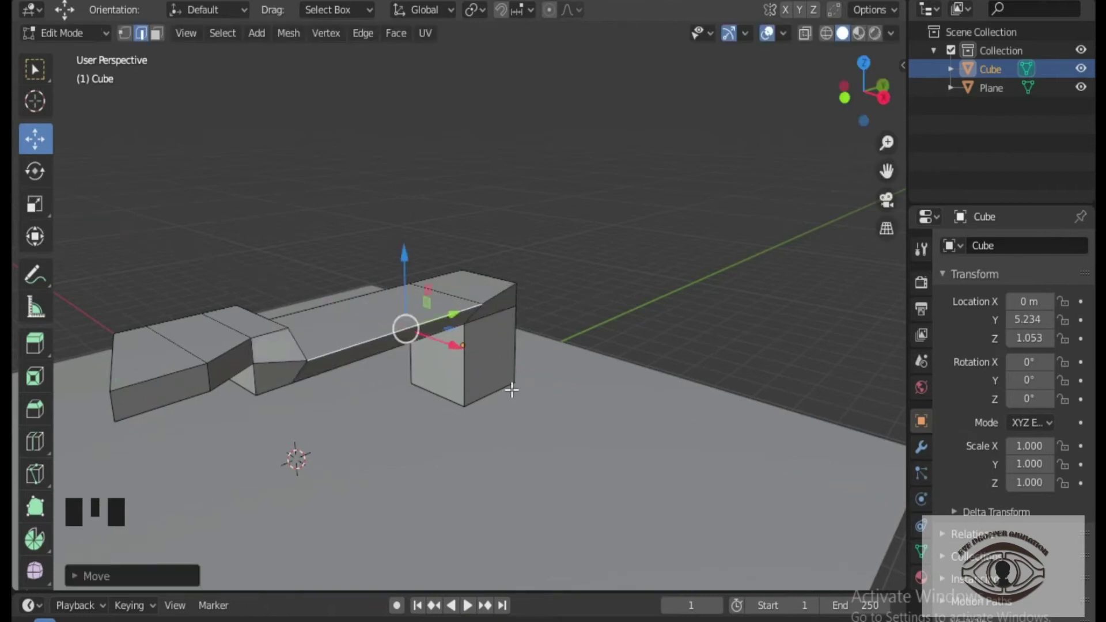
Step: Slope the bar's top edge, return to Object Mode and add Material.001 with a pinkish-red base colour
key("ctrl+z")
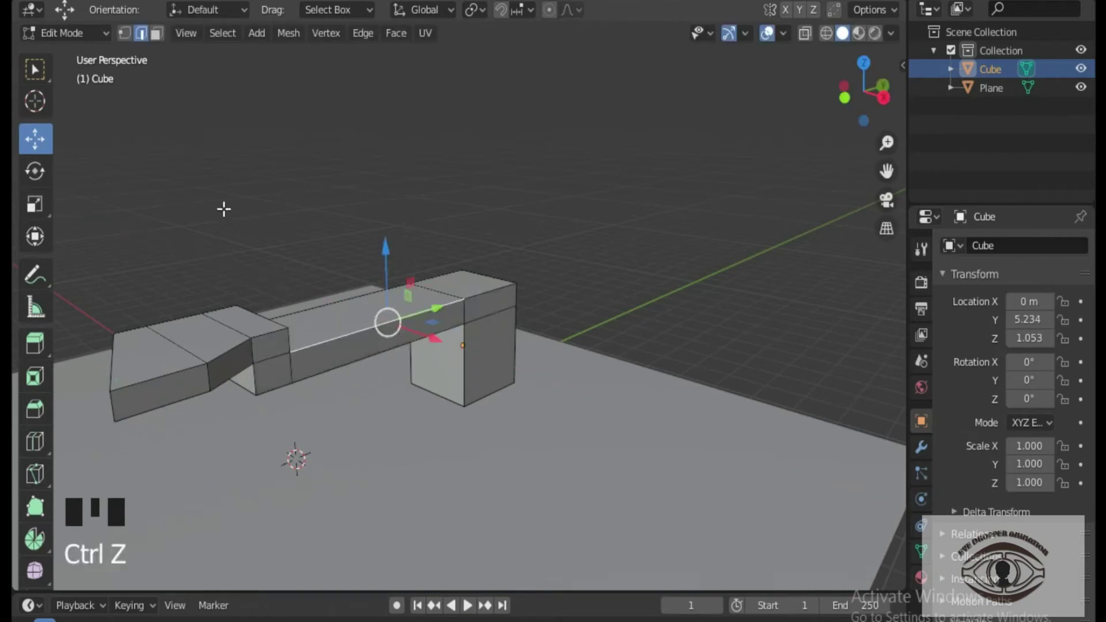
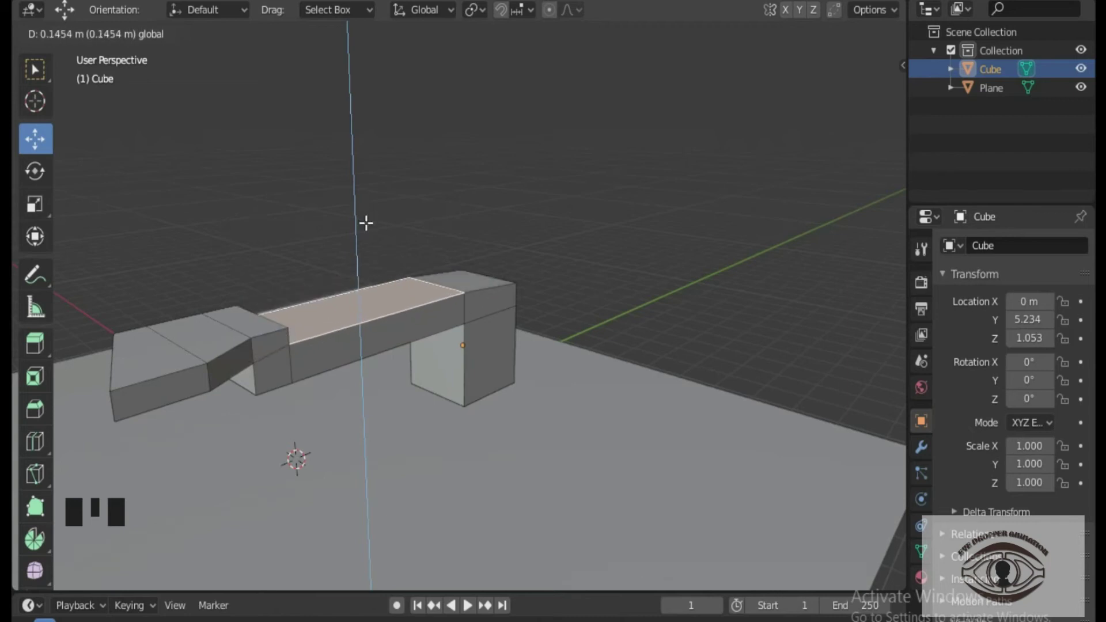
key("Tab")
left_click(643, 296)
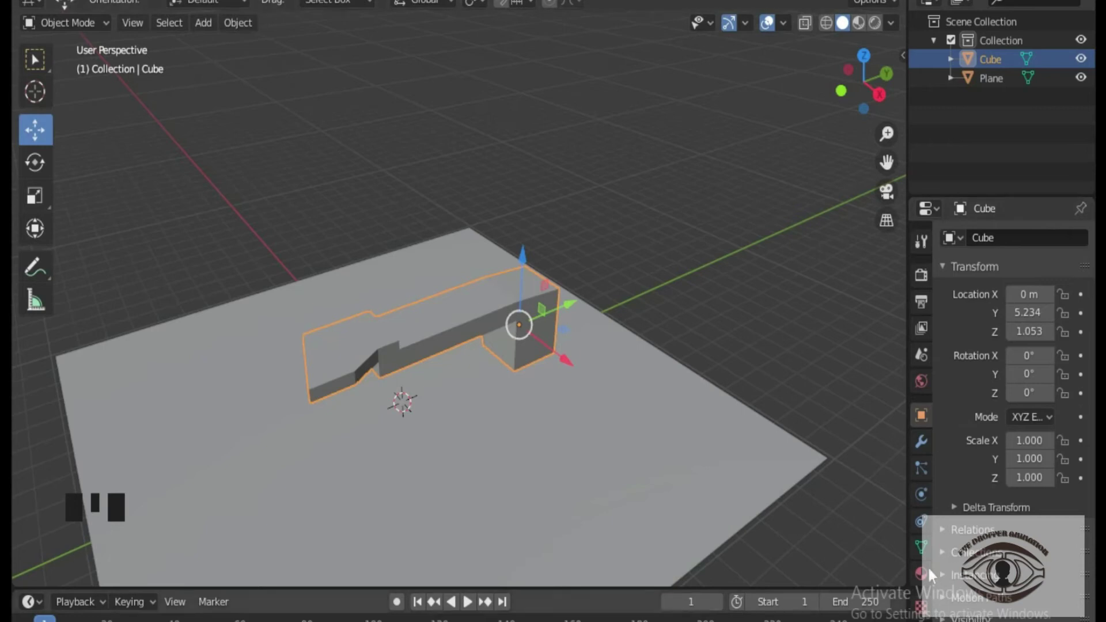
left_click(924, 585)
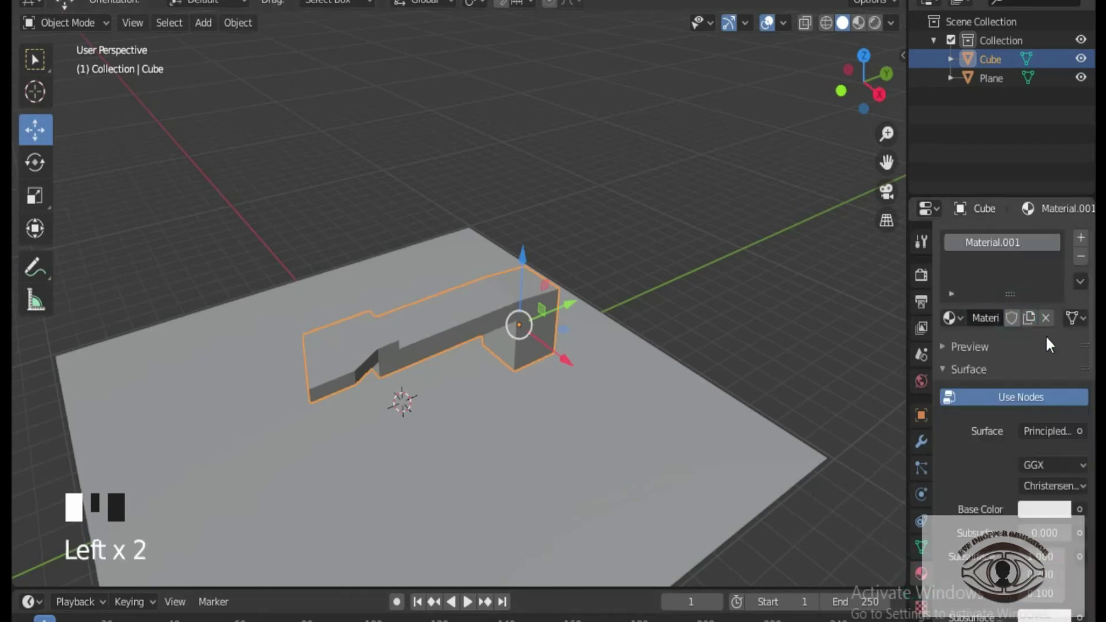